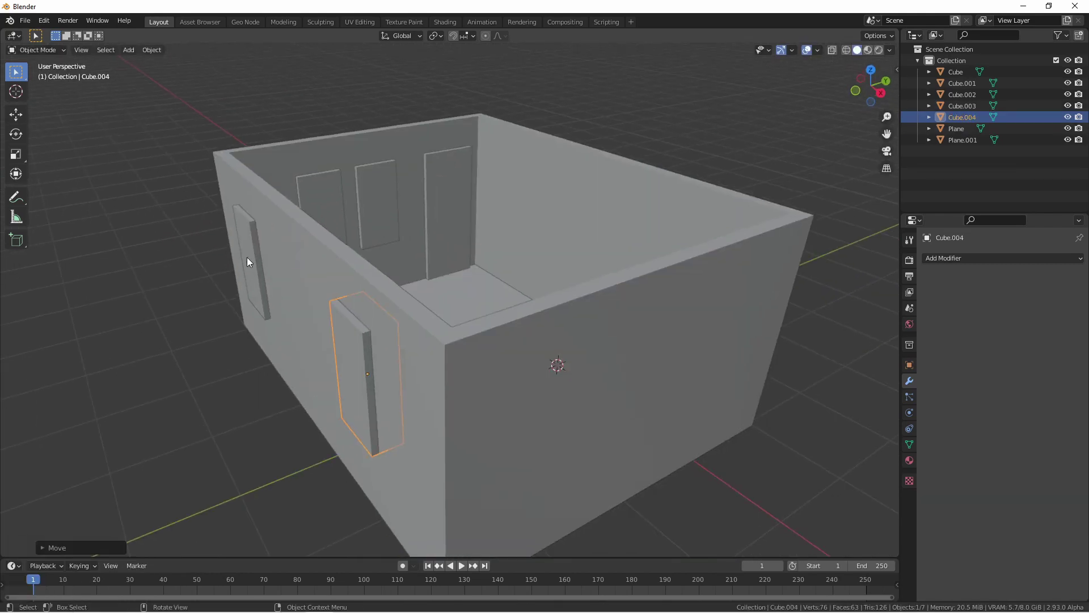
# Select the five door and window blocks and move them into a new DoorsAndWindows collection
pyautogui.moveTo(252, 261); pyautogui.dragTo(380, 192)
pyautogui.click(449, 198)
pyautogui.press('m')
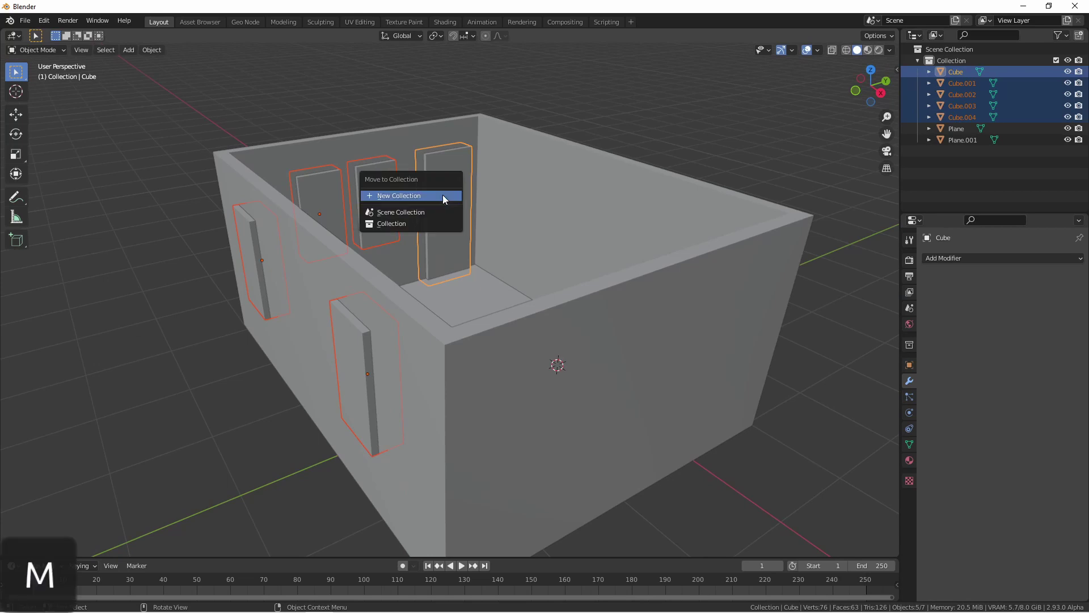
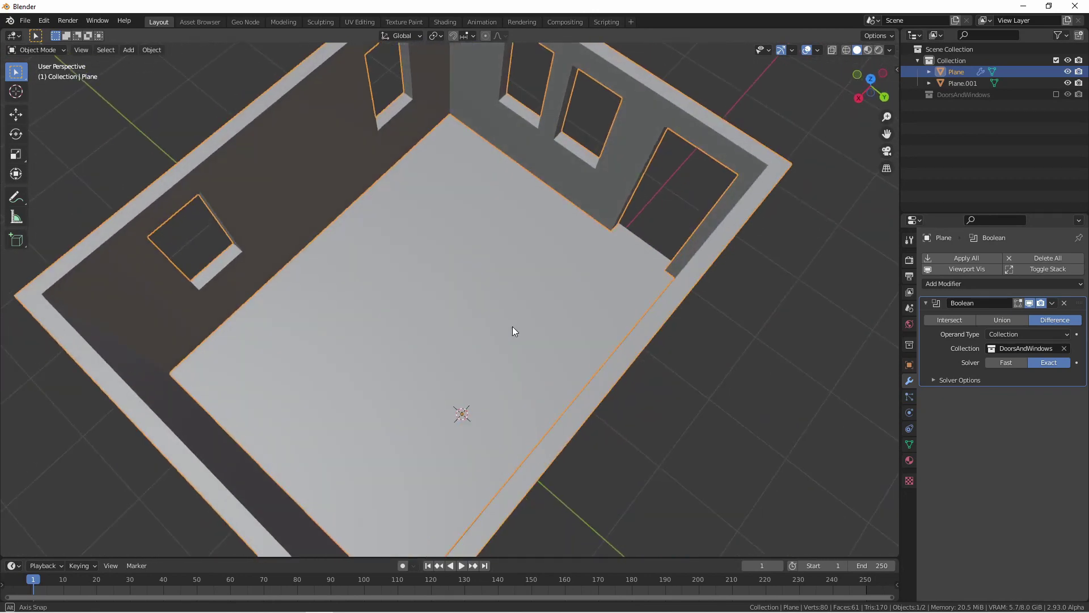
# Orbit the viewport to view the cut room from the side
pyautogui.moveTo(1059, 97); pyautogui.dragTo(724, 214)
pyautogui.moveTo(705, 215); pyautogui.dragTo(715, 259)
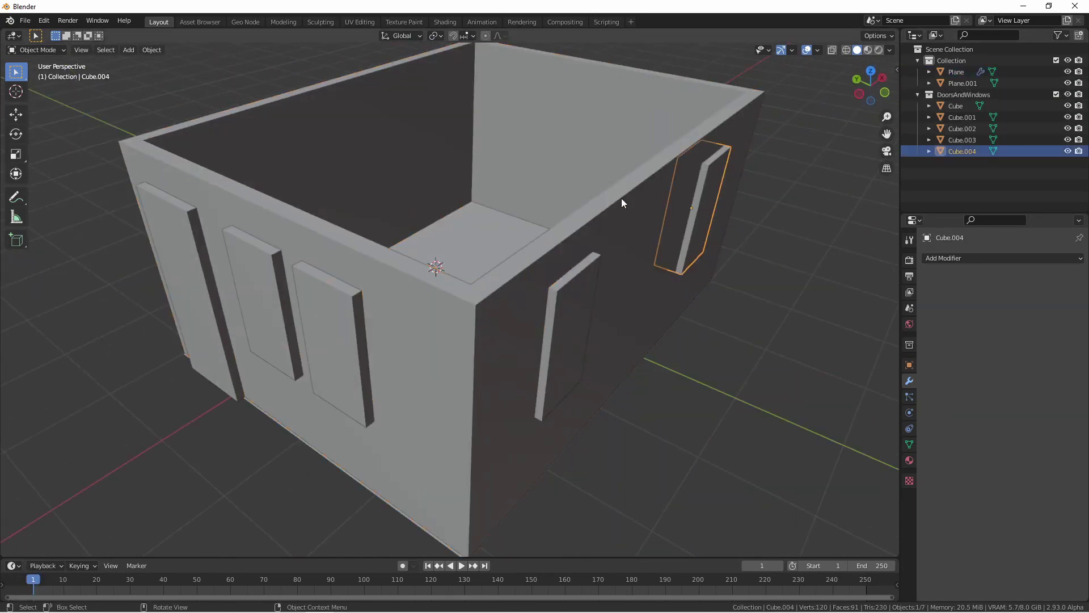
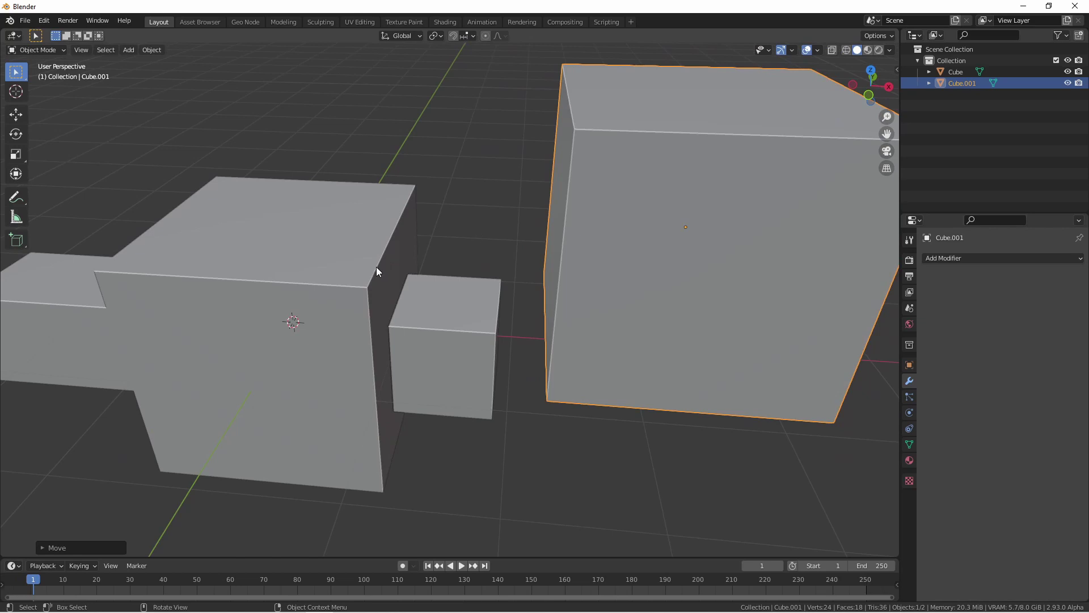
pyautogui.click(577, 204)
pyautogui.press('Tab')
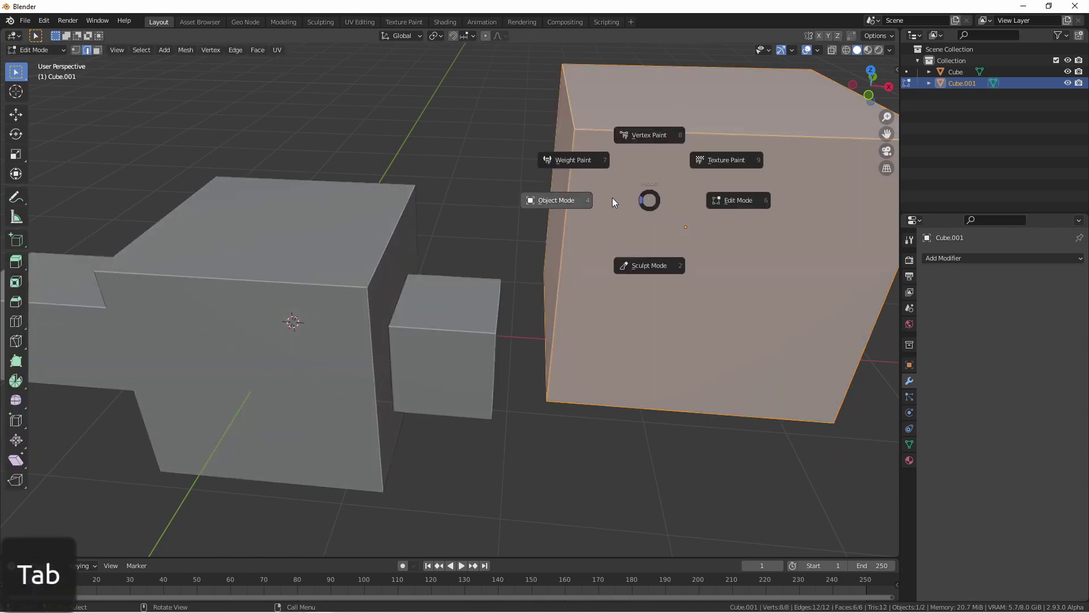
pyautogui.press('z')
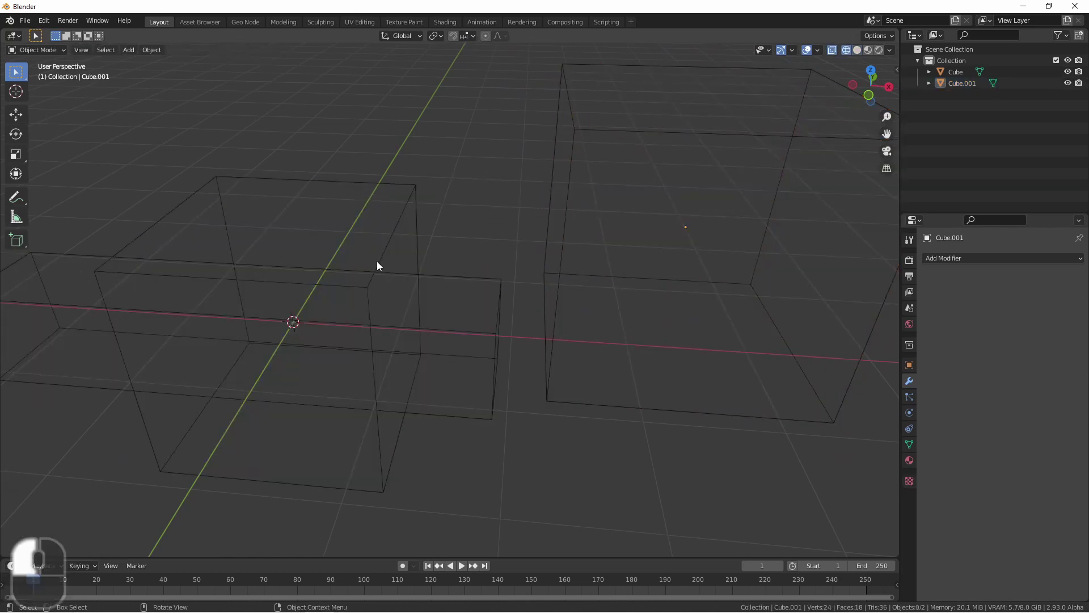
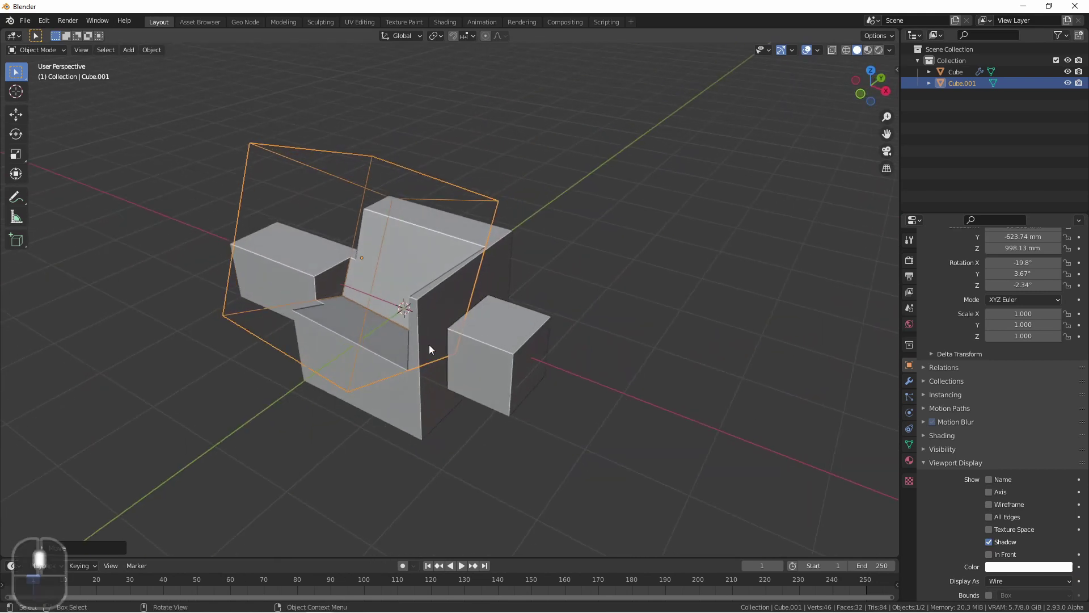
# Move the wireframe Cube.001 cutter upward over the cube to reshape the Boolean cut live
pyautogui.press('g')
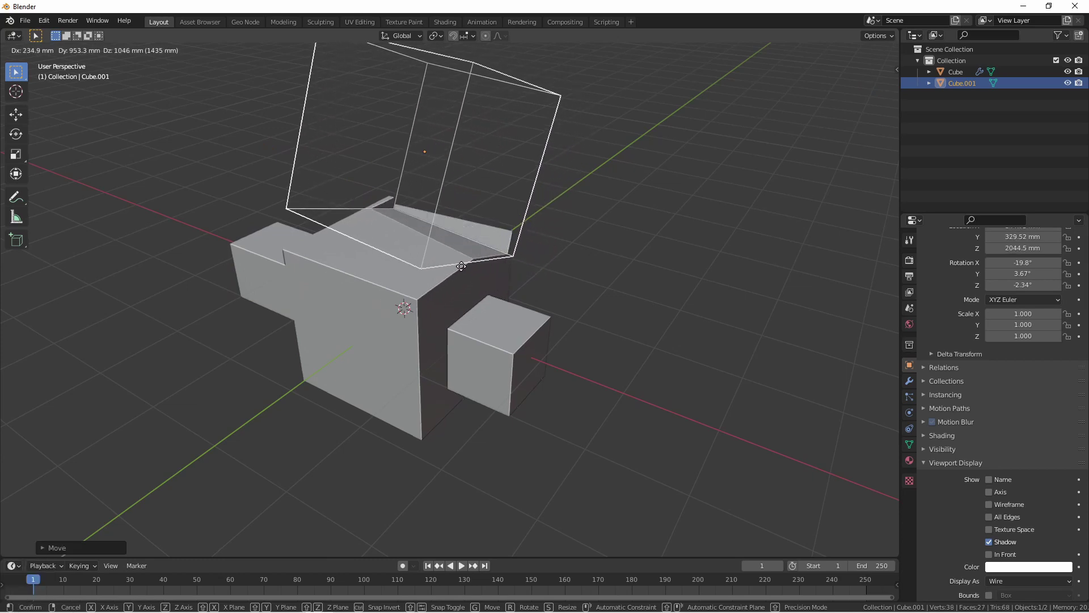